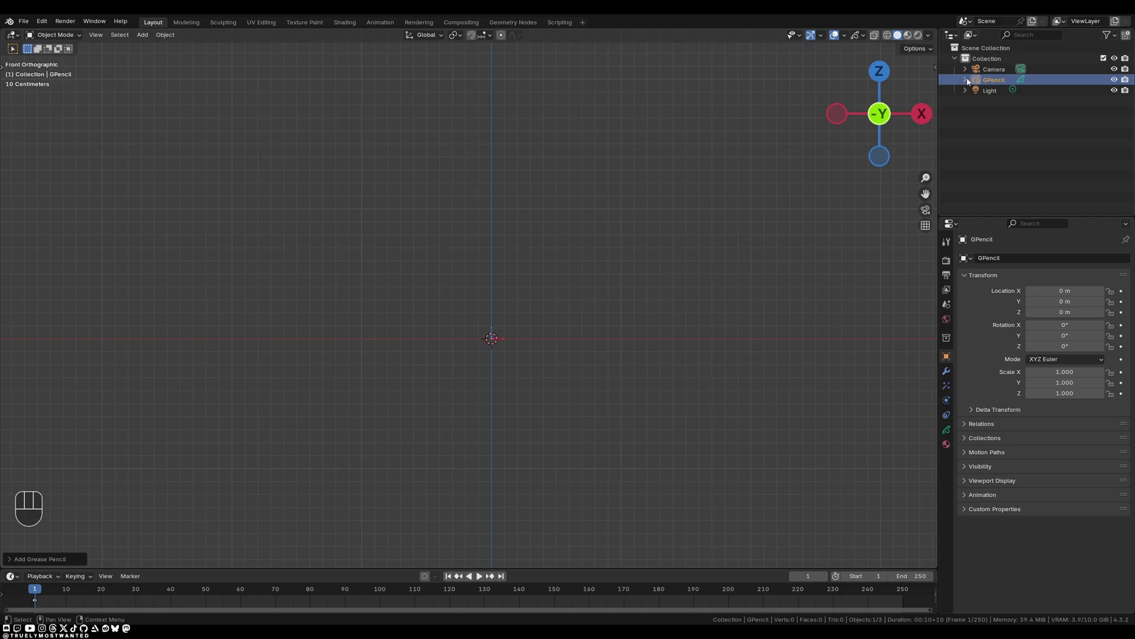
# Step: Reveal the GPencil drawing data and its Layer in the Outliner hierarchy
pyautogui.click(968, 82)
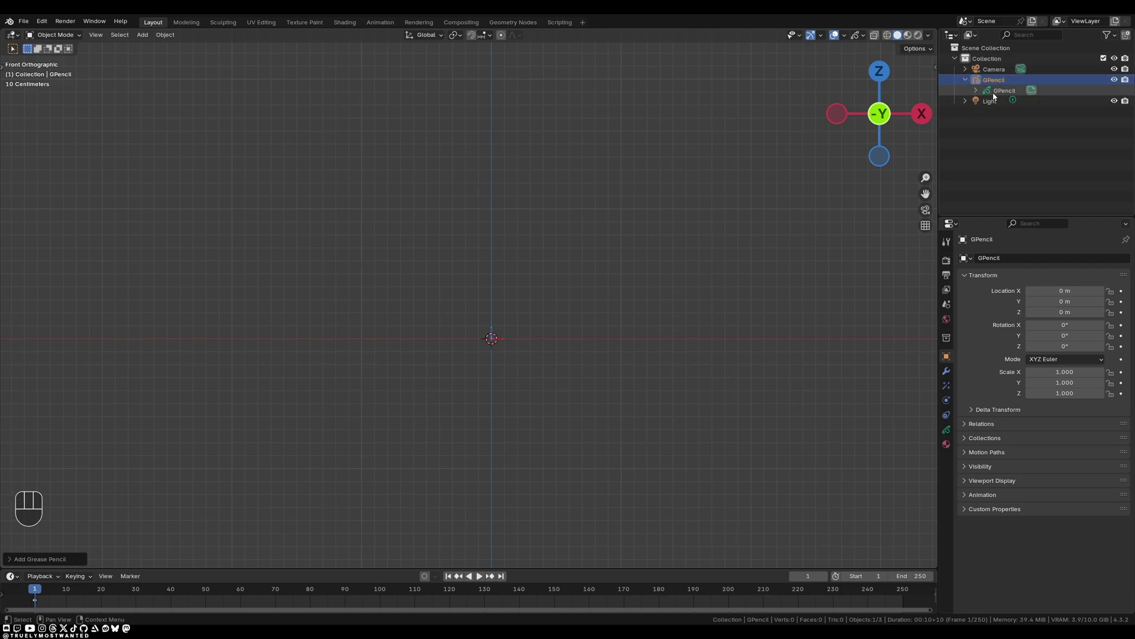
pyautogui.click(1008, 96)
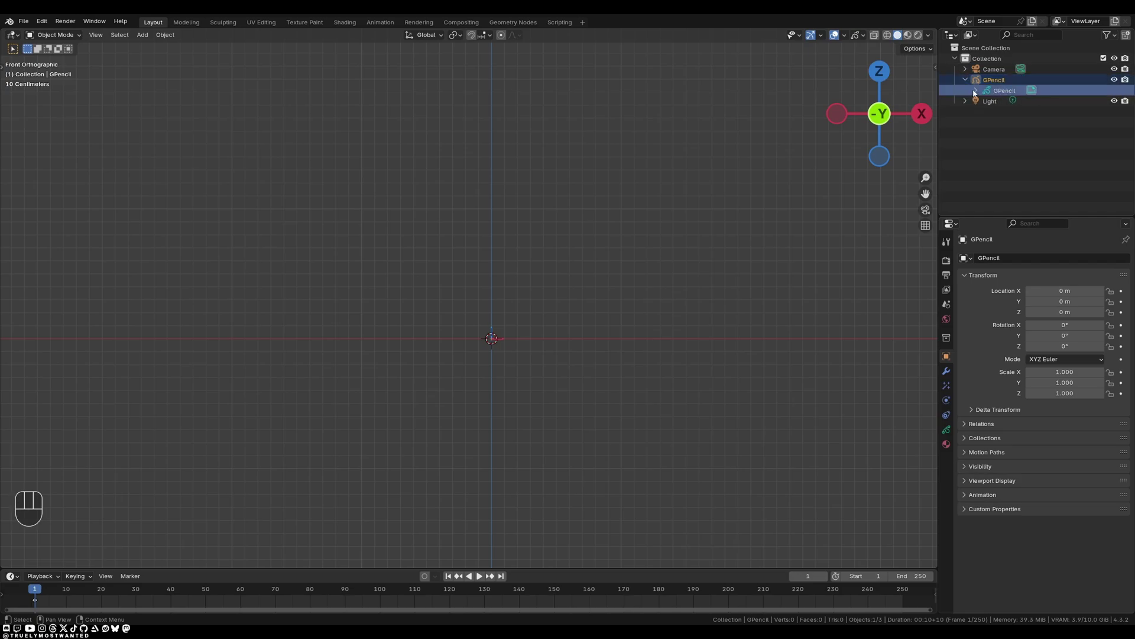
pyautogui.click(982, 88)
pyautogui.click(1023, 108)
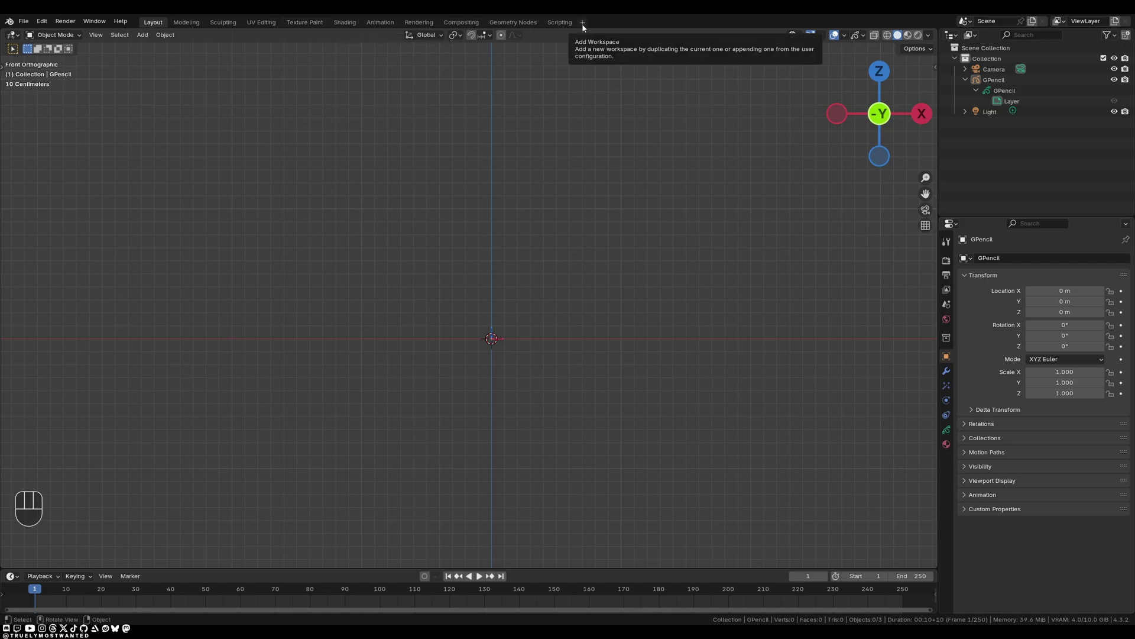
# Step: Bring up the workspace template list to add a 2D Full Canvas workspace
pyautogui.click(588, 27)
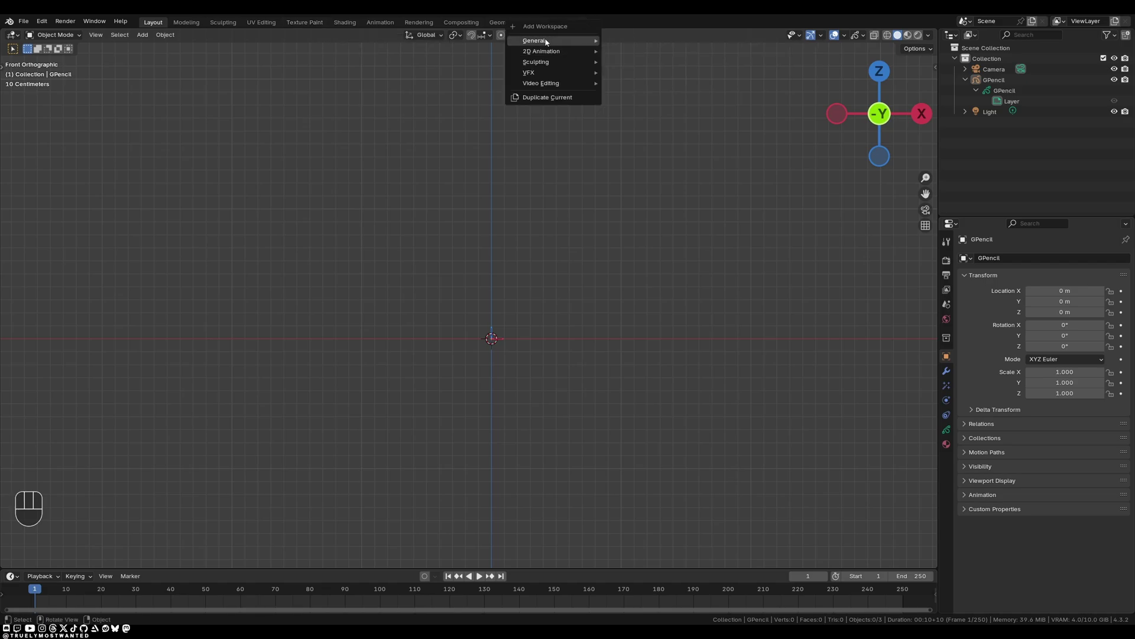
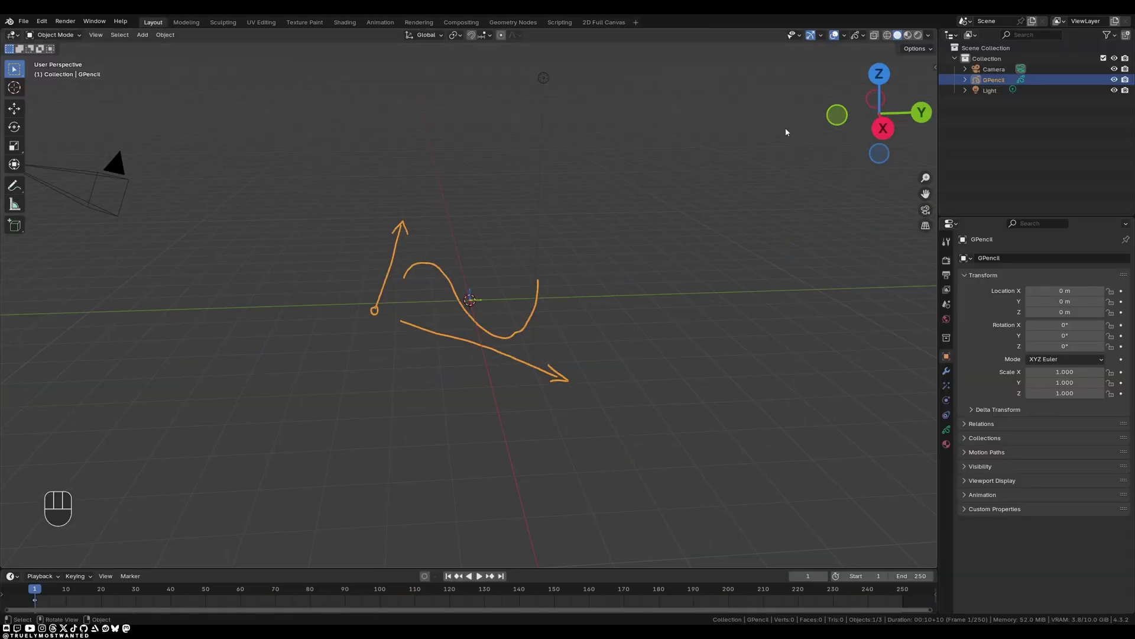
# Step: Review the drawn arrow and squiggle strokes in the Layout workspace
pyautogui.click(842, 118)
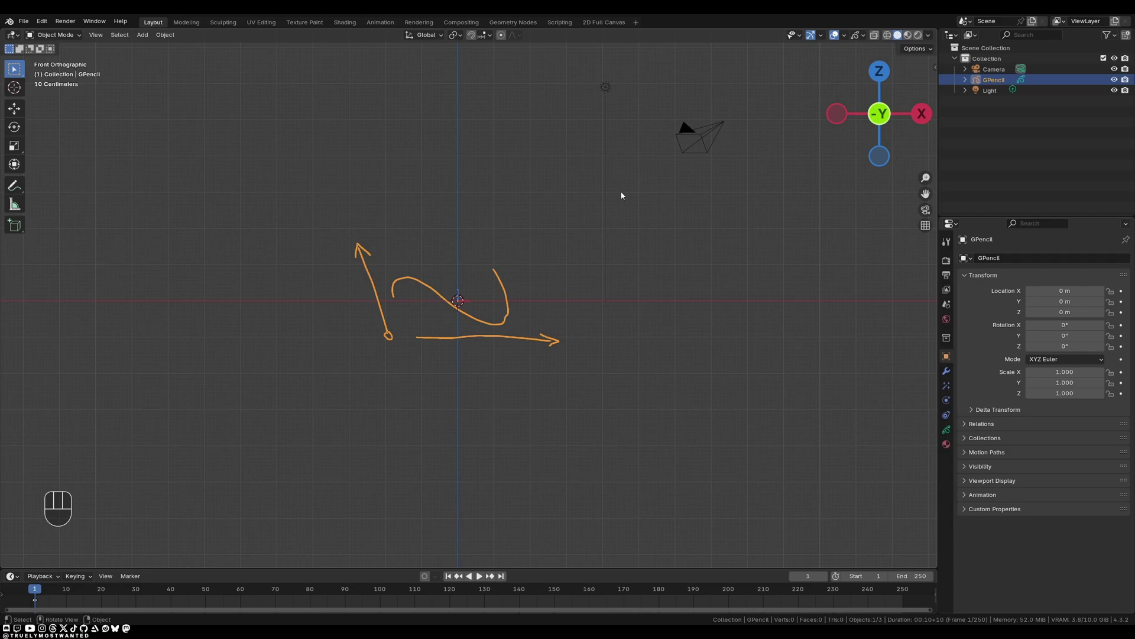
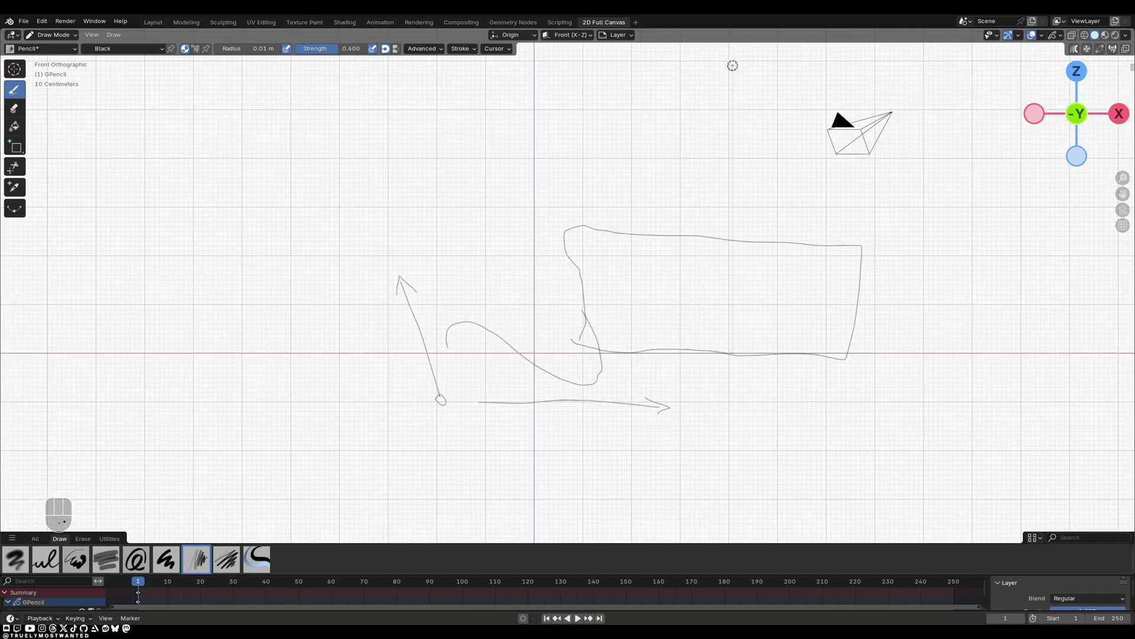
pyautogui.click(40, 544)
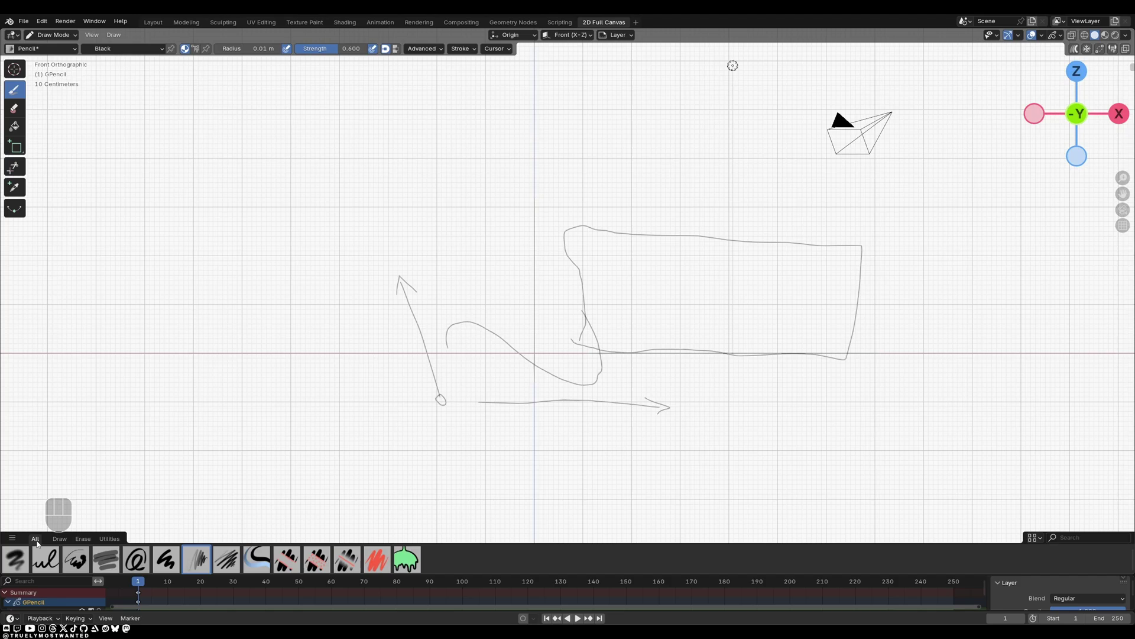
pyautogui.click(63, 540)
pyautogui.click(83, 541)
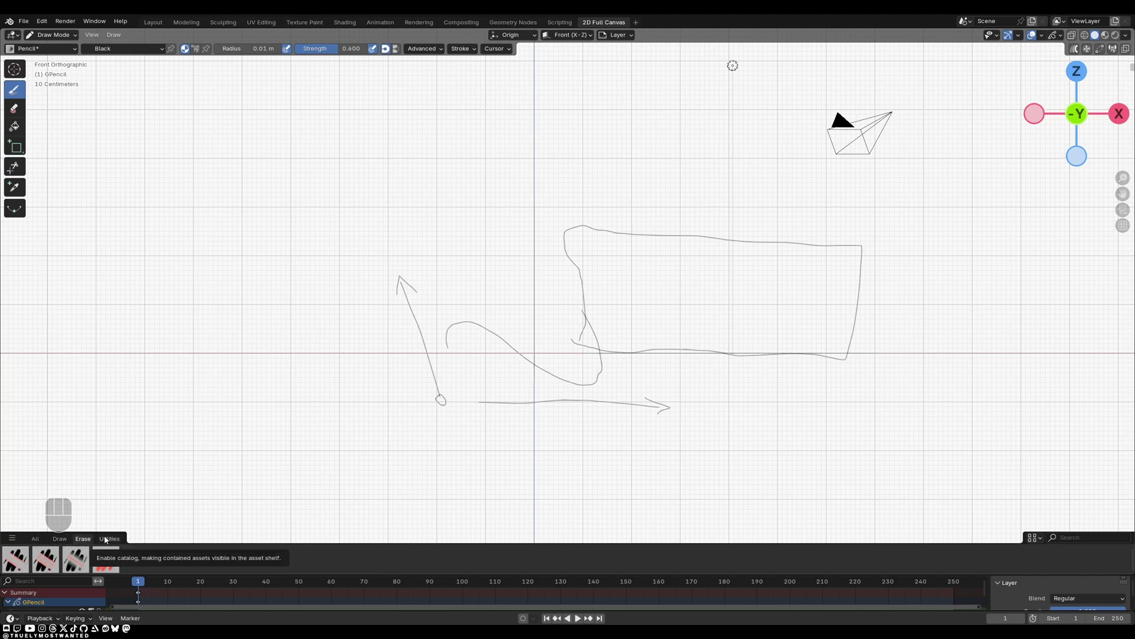
pyautogui.click(110, 538)
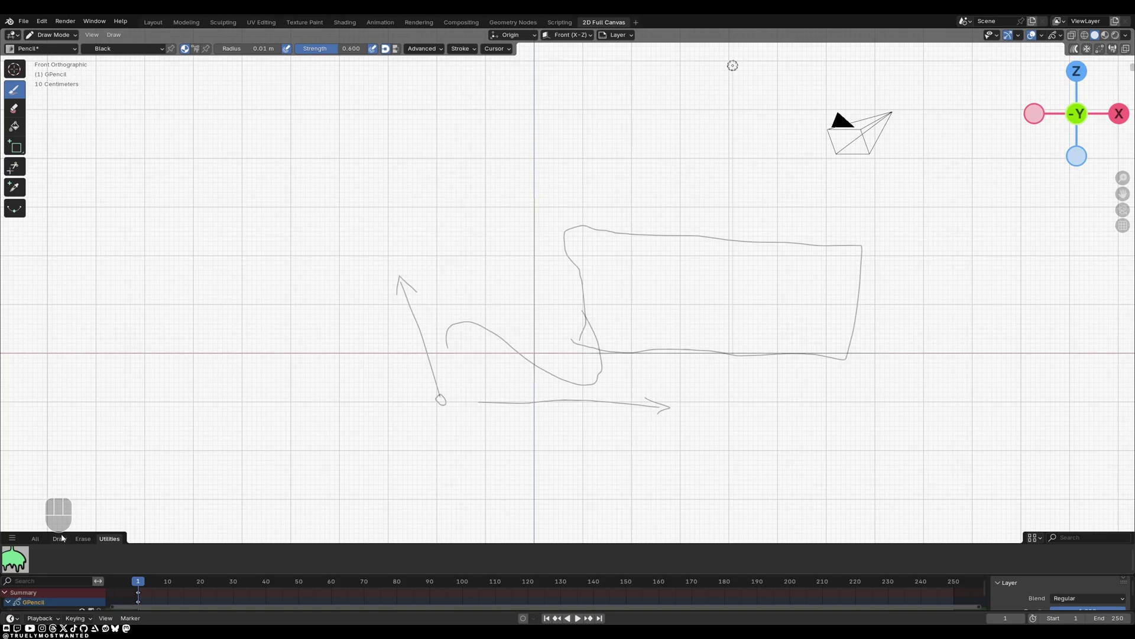
pyautogui.click(63, 538)
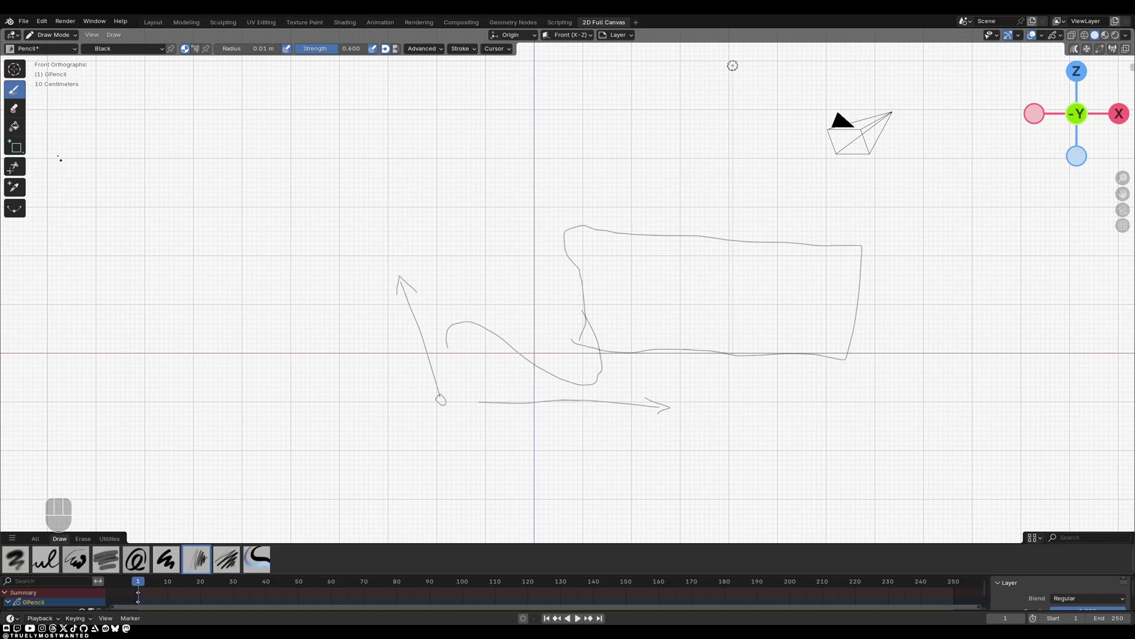
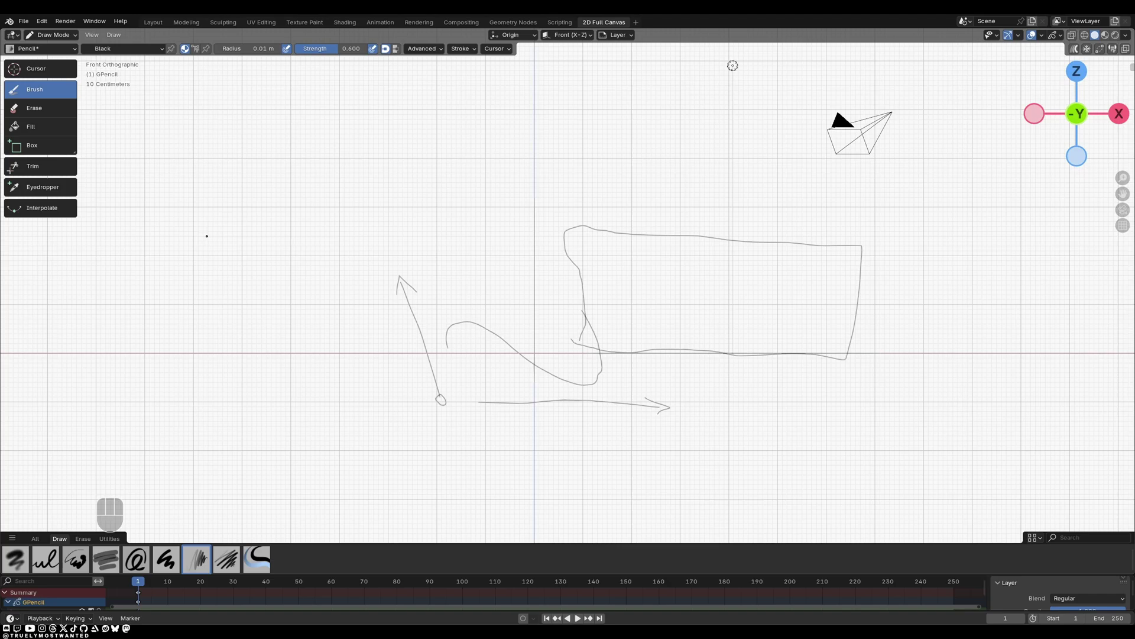
# Step: Undo the thick grey Marker Bold scribble to clear it from the canvas
pyautogui.press('t')
pyautogui.press('t')
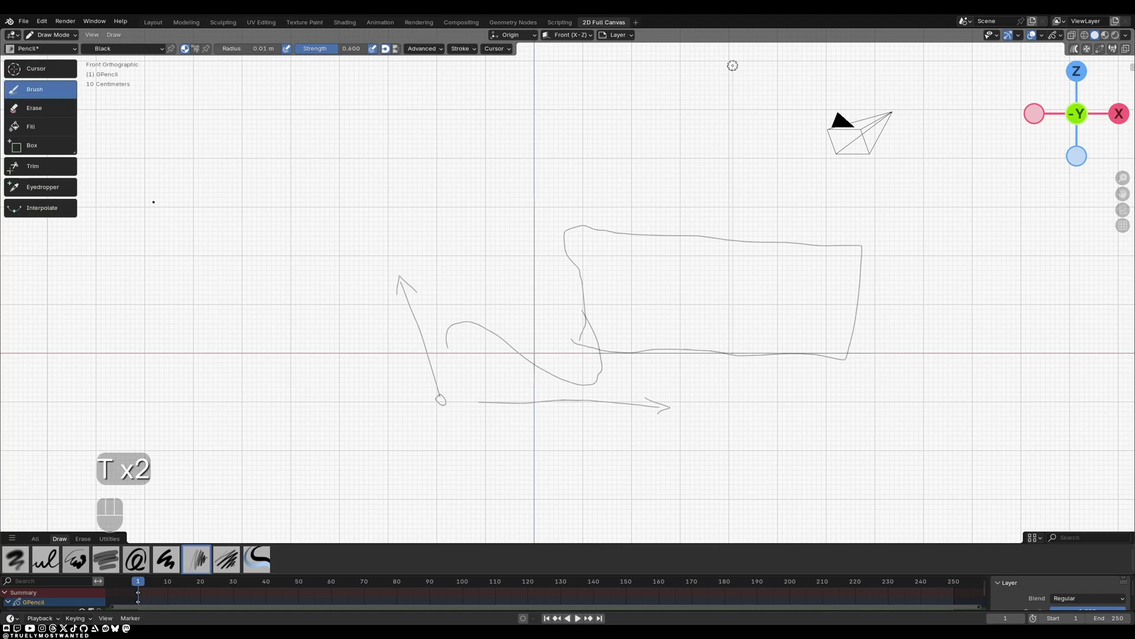
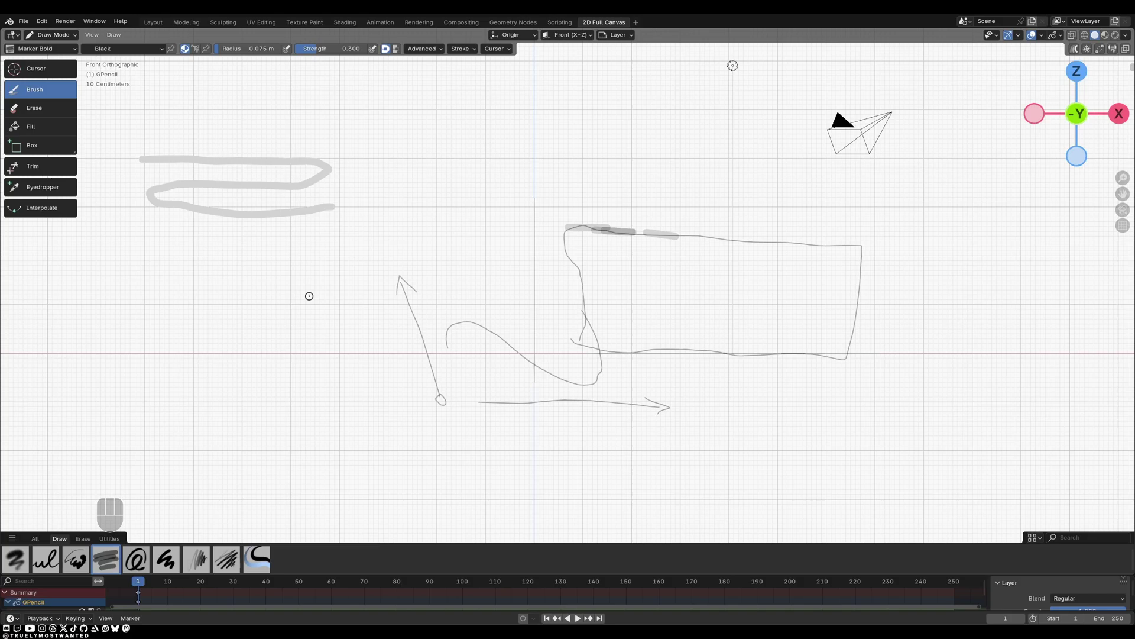
pyautogui.press('ctrl+z')
pyautogui.press('ctrl+z')
pyautogui.press('ctrl+z')
pyautogui.press('ctrl+z')
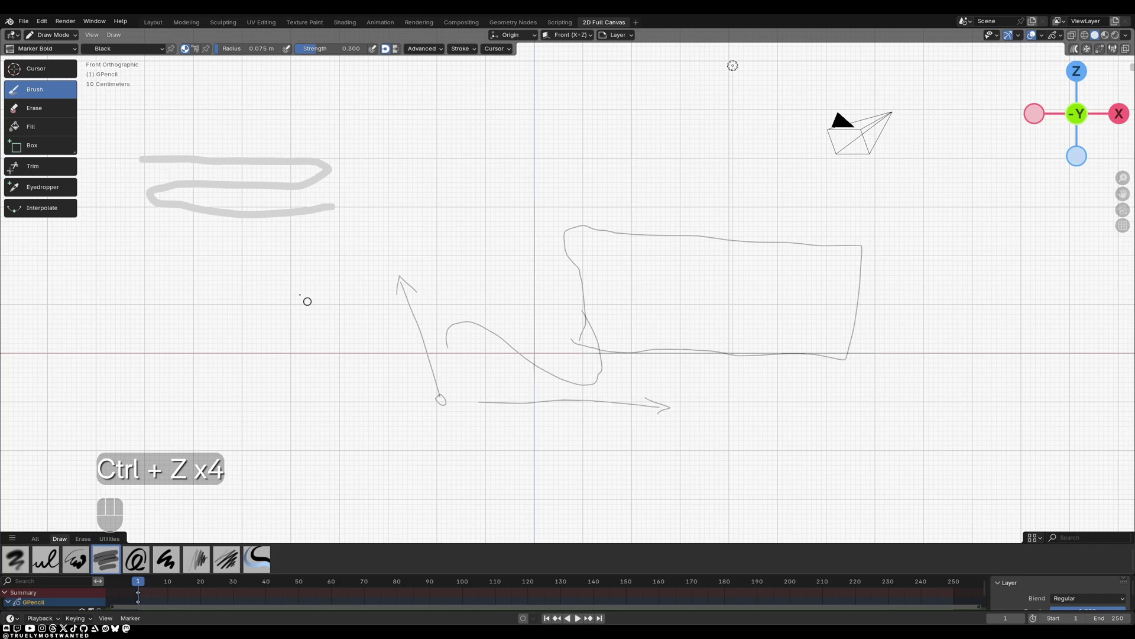
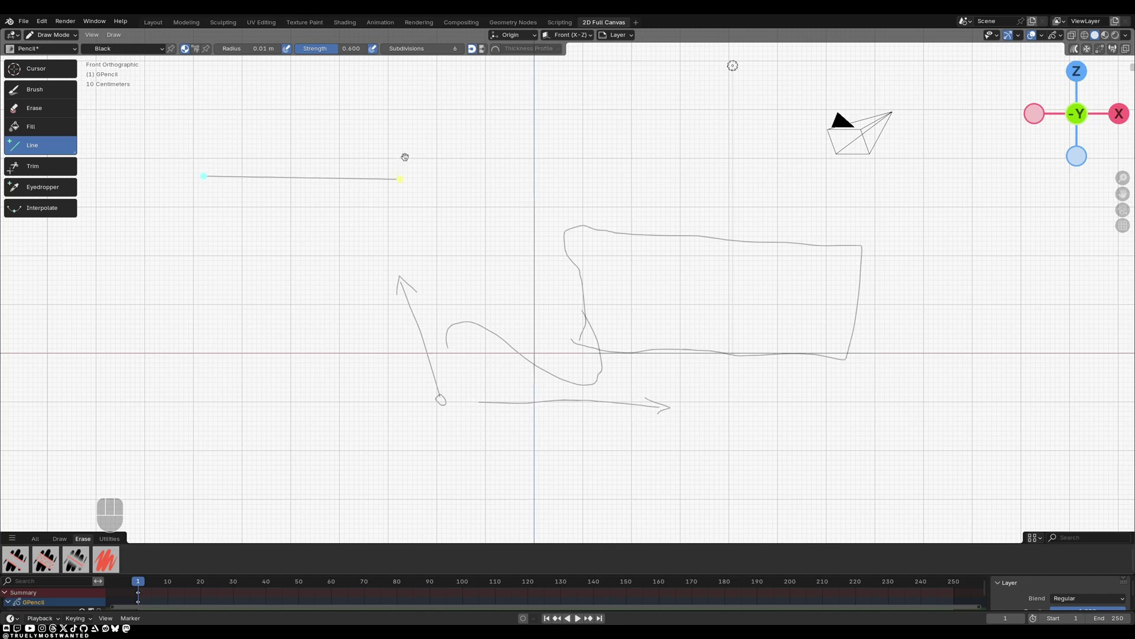
# Step: Confirm the straight line, then add a zigzag, a large arc and a bent curve stroke
pyautogui.press('Return')
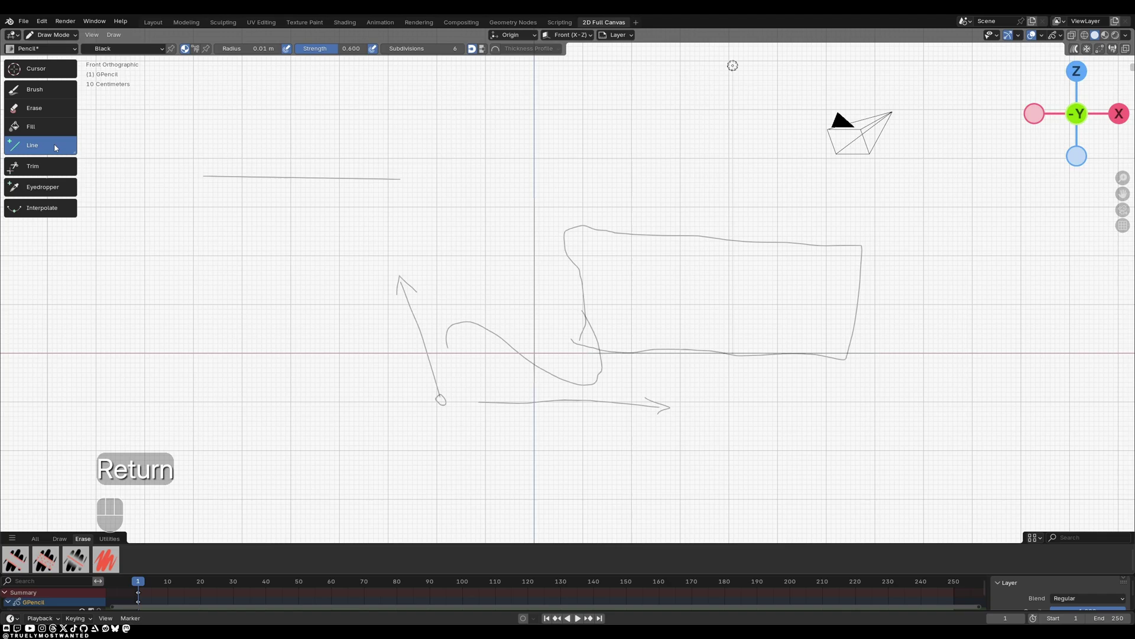
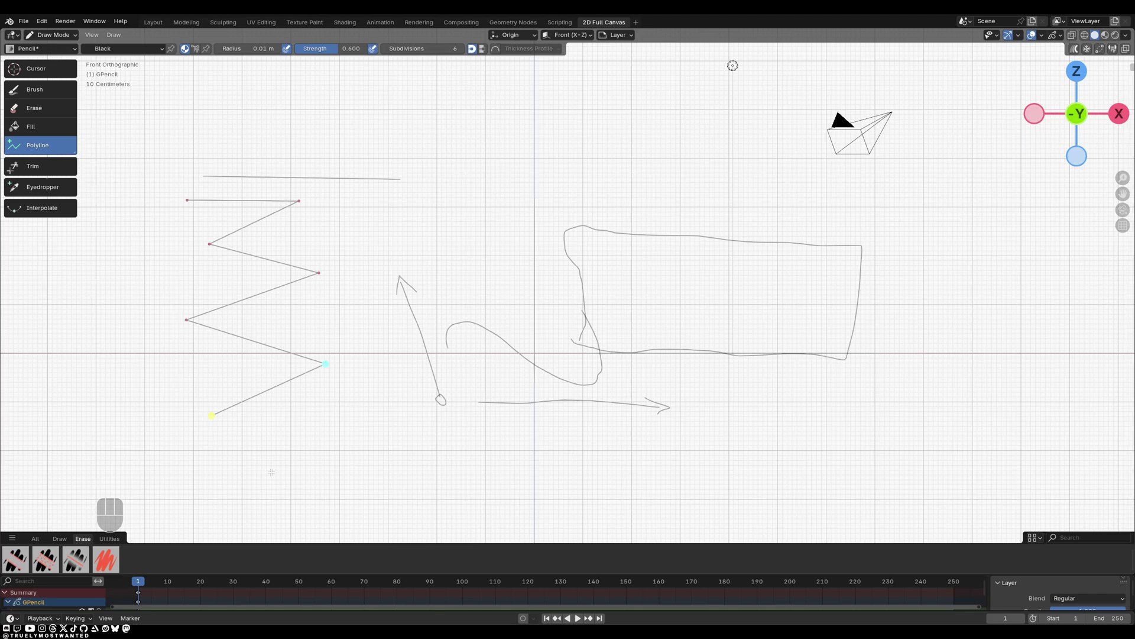
pyautogui.press('Return')
pyautogui.moveTo(36, 143); pyautogui.dragTo(46, 258)
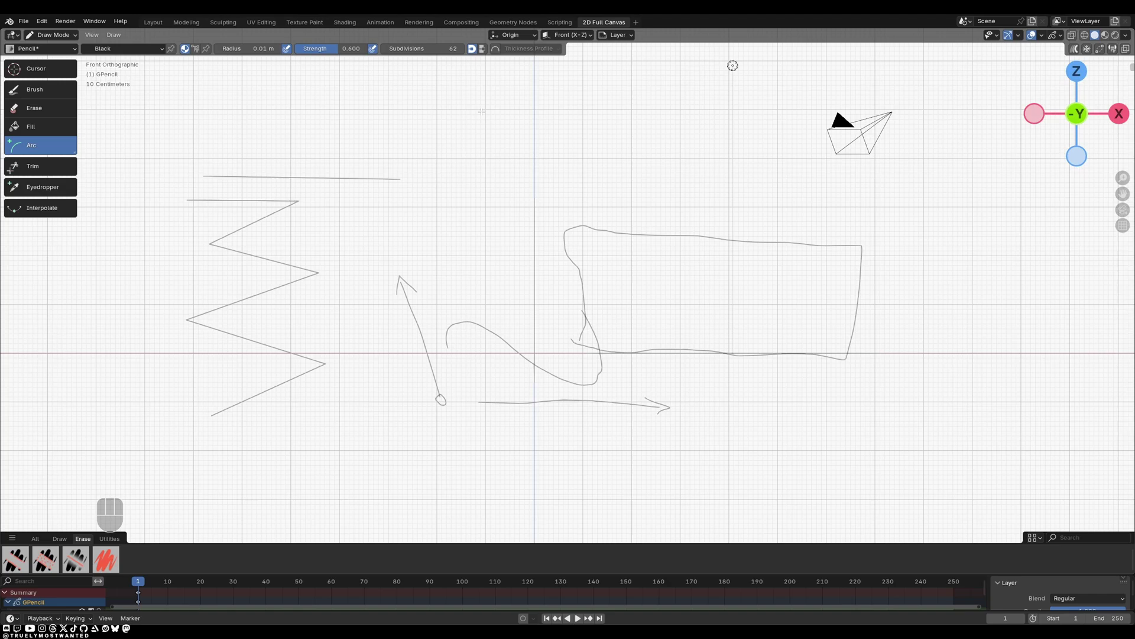
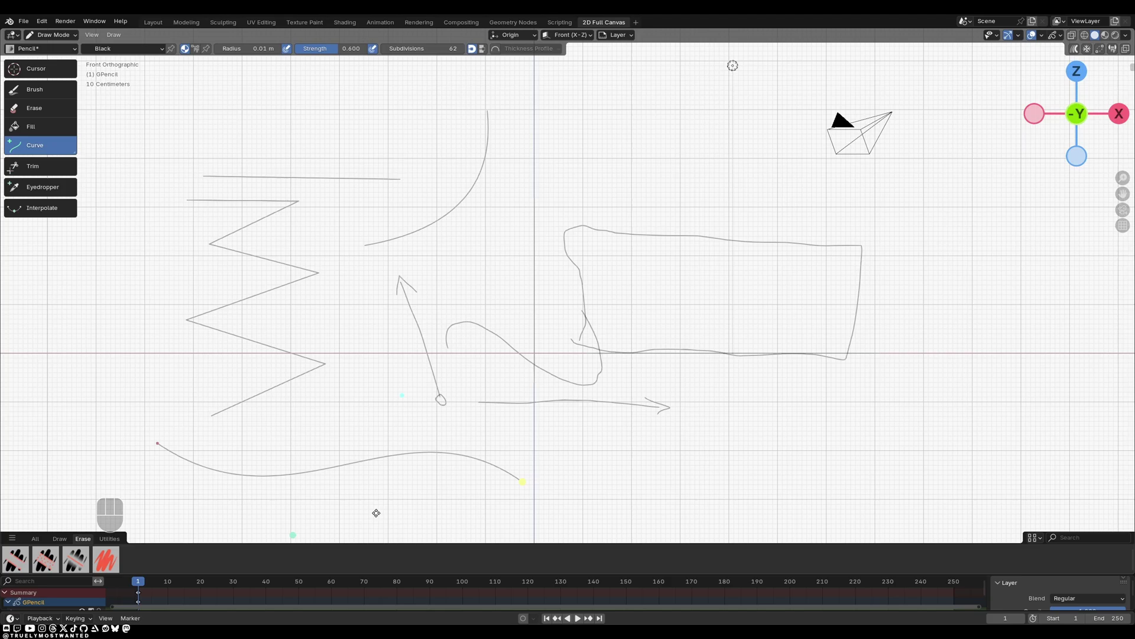
pyautogui.press('Return')
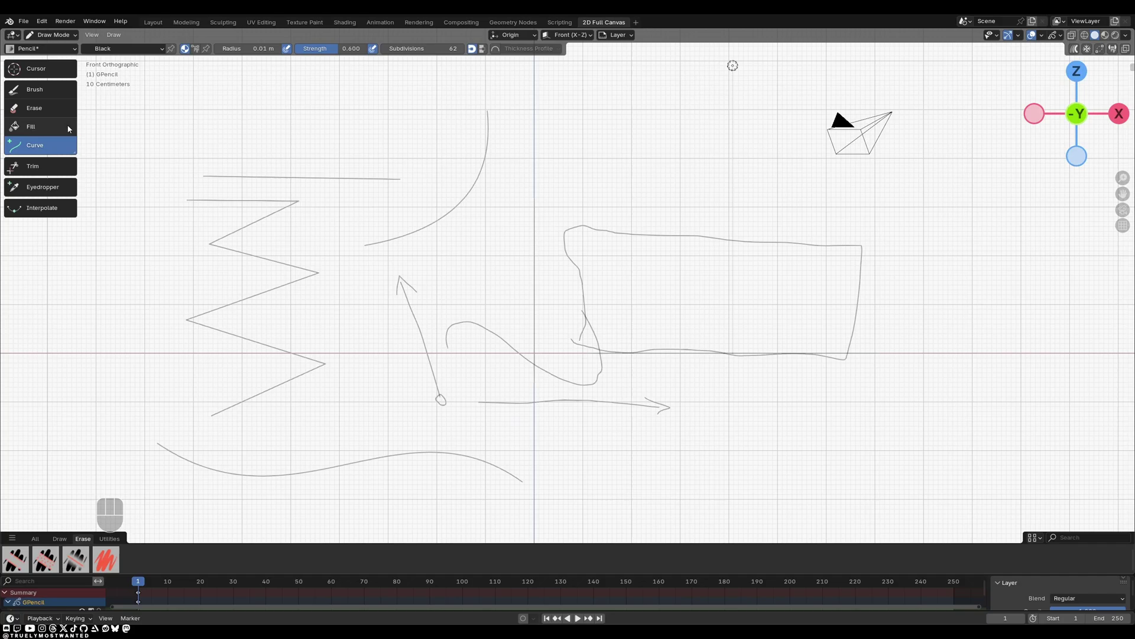
# Step: Switch to the Erase tool set to remove whole strokes
pyautogui.click(50, 115)
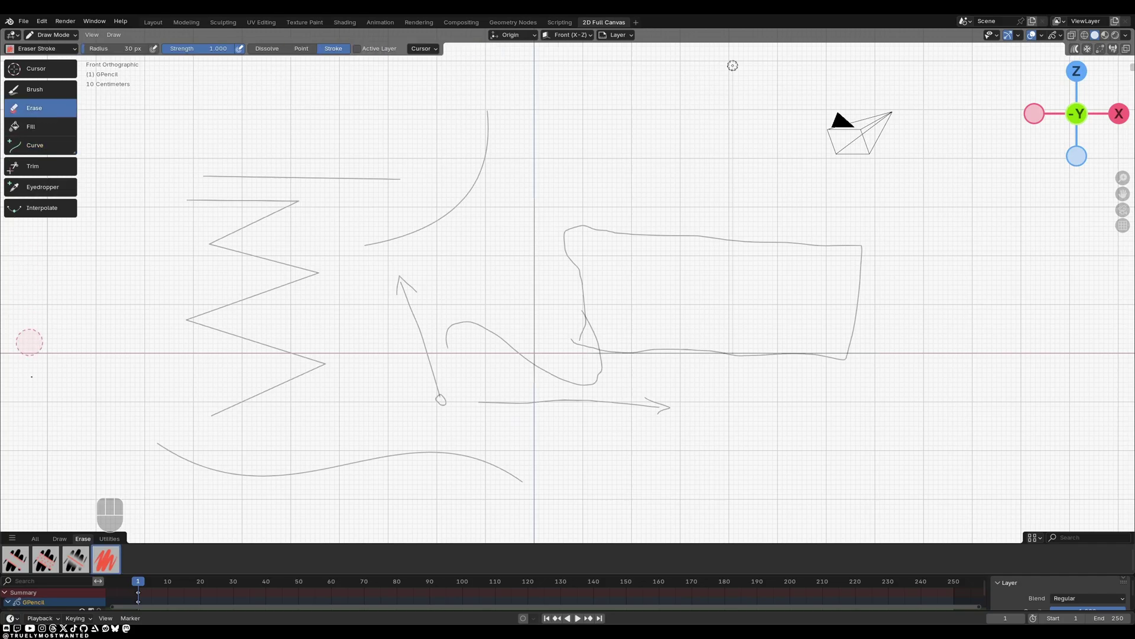
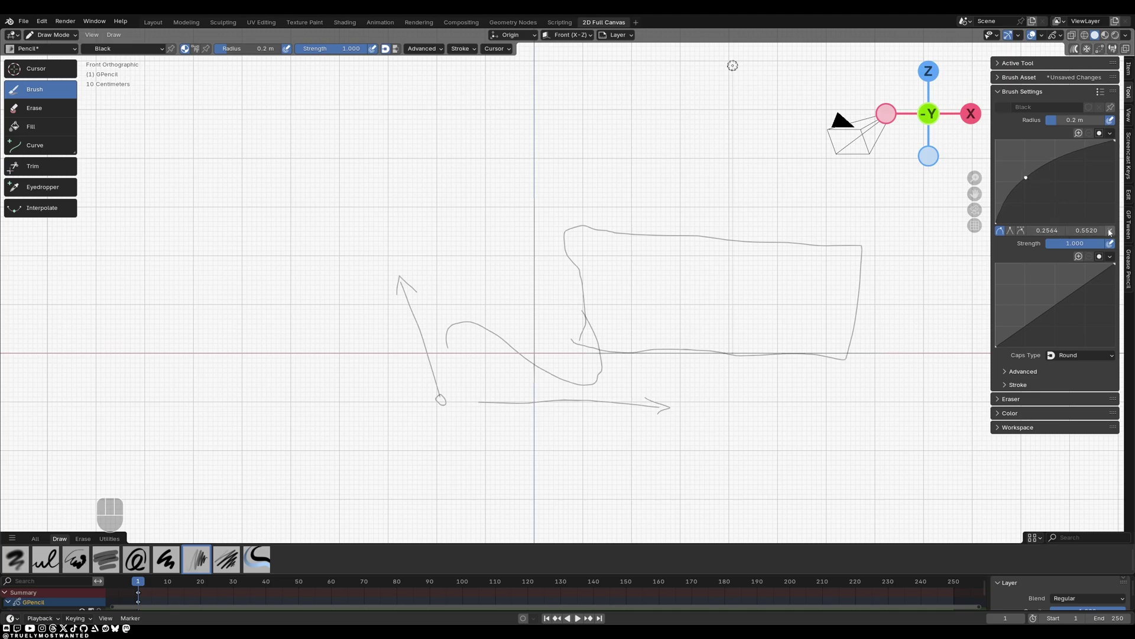
# Step: Collapse the brush settings options in the sidebar
pyautogui.click(1113, 231)
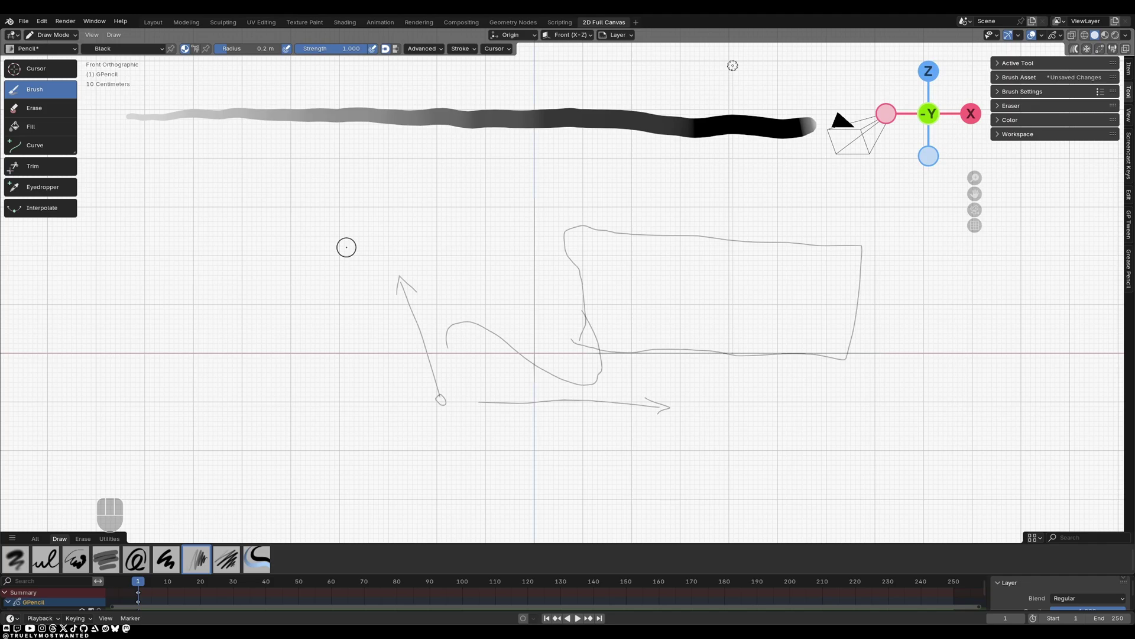
# Step: Show the brush colour wheel and palette swatches beside the canvas
pyautogui.click(1064, 123)
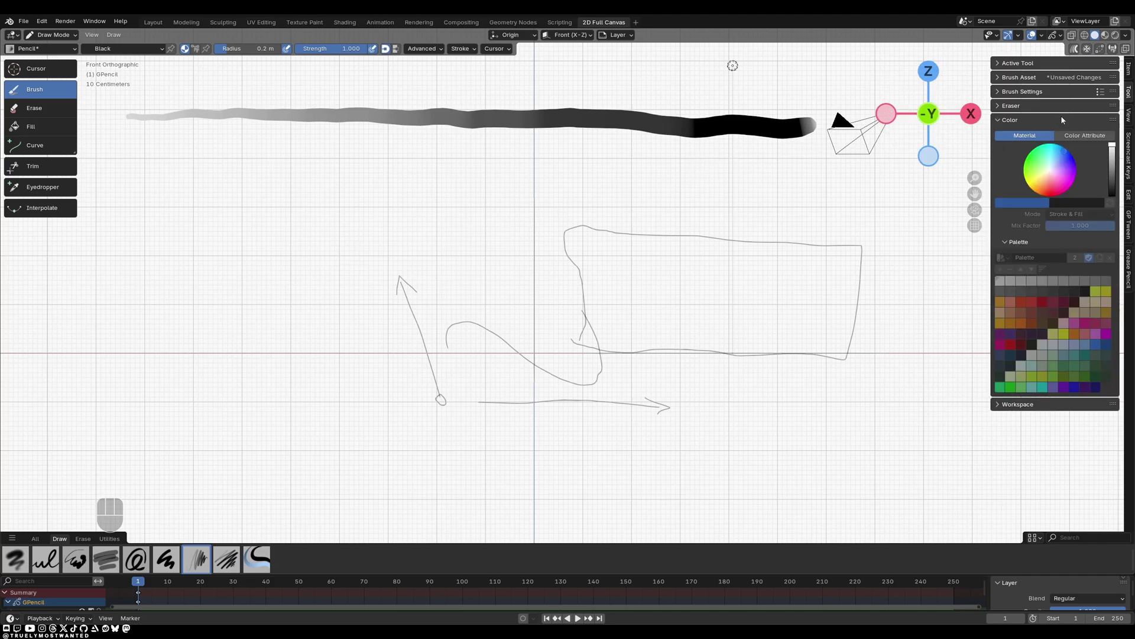
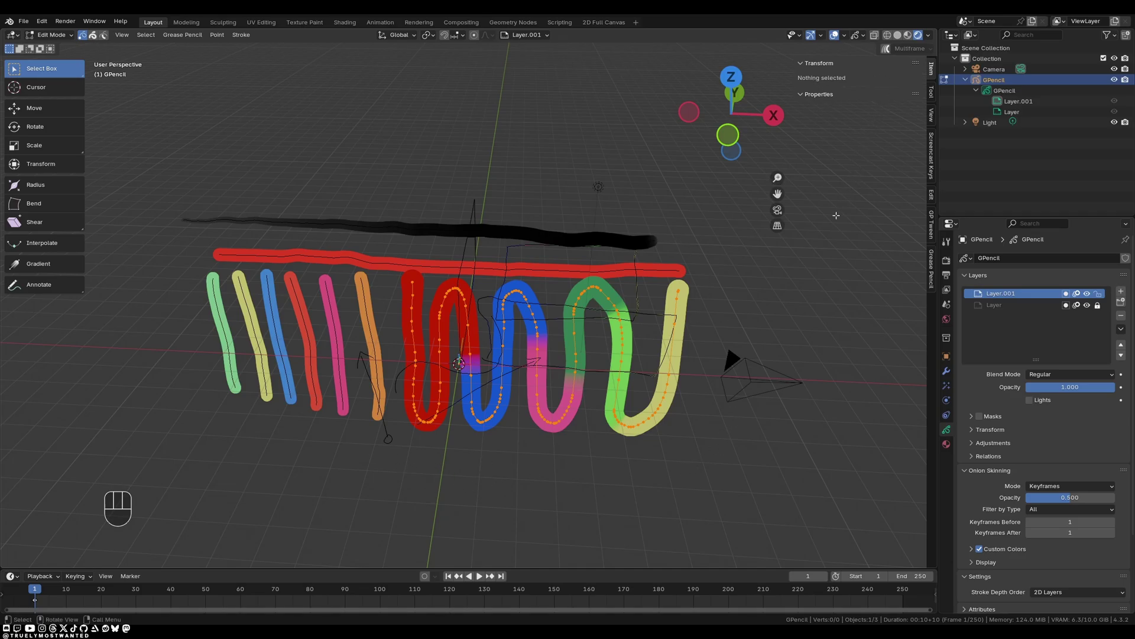
# Step: Begin adjusting a red stroke point's thickness with the Radius tool in Edit Mode
pyautogui.press('n')
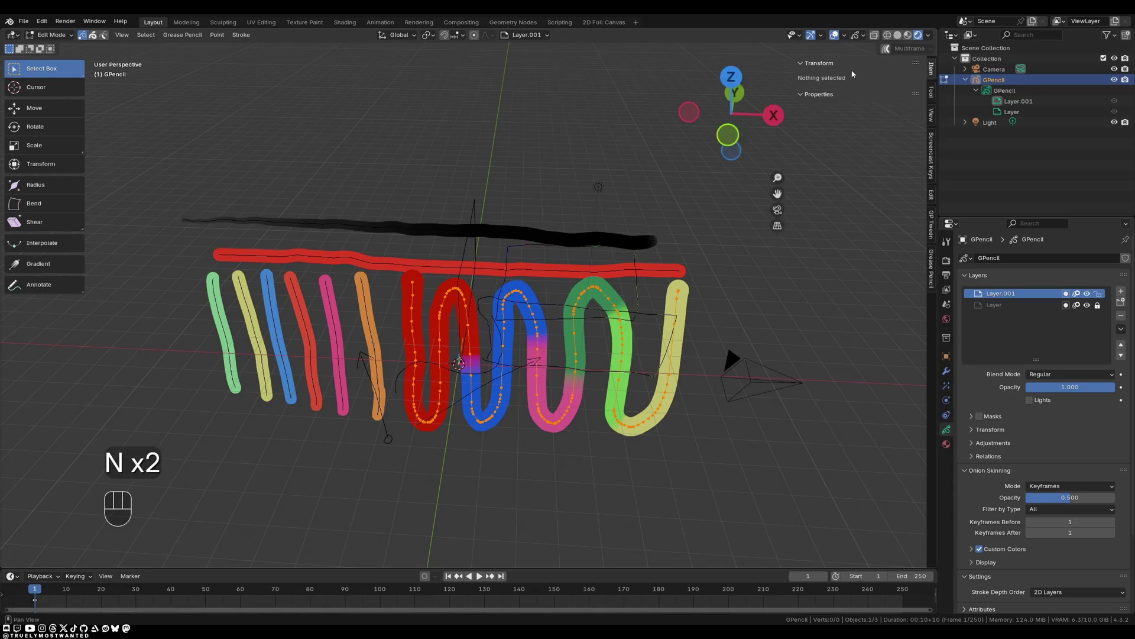
pyautogui.click(830, 96)
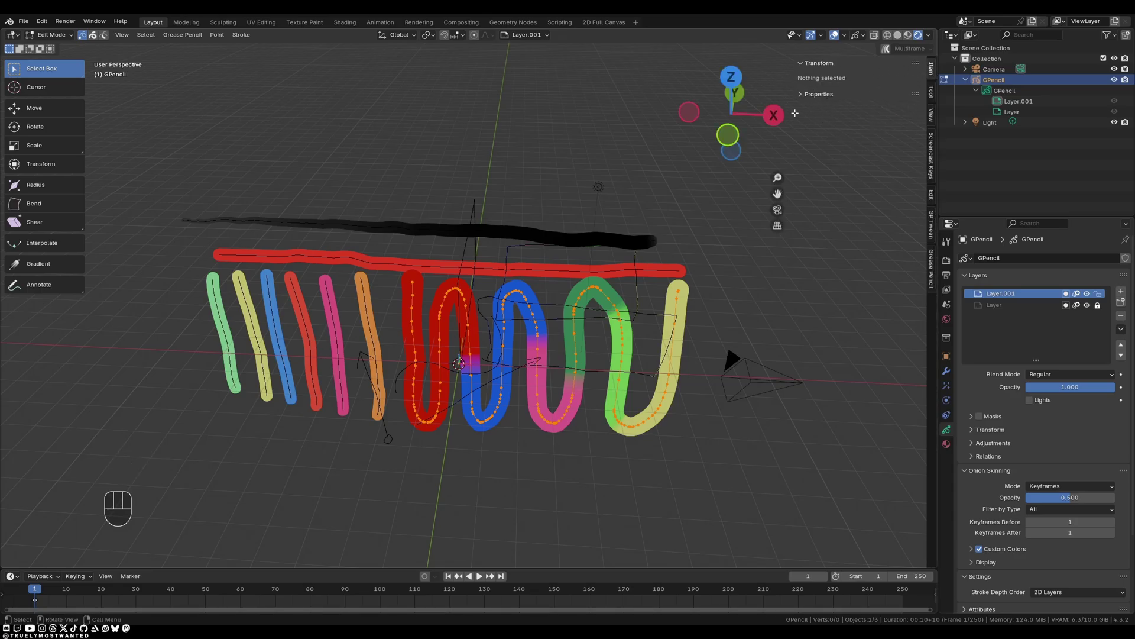
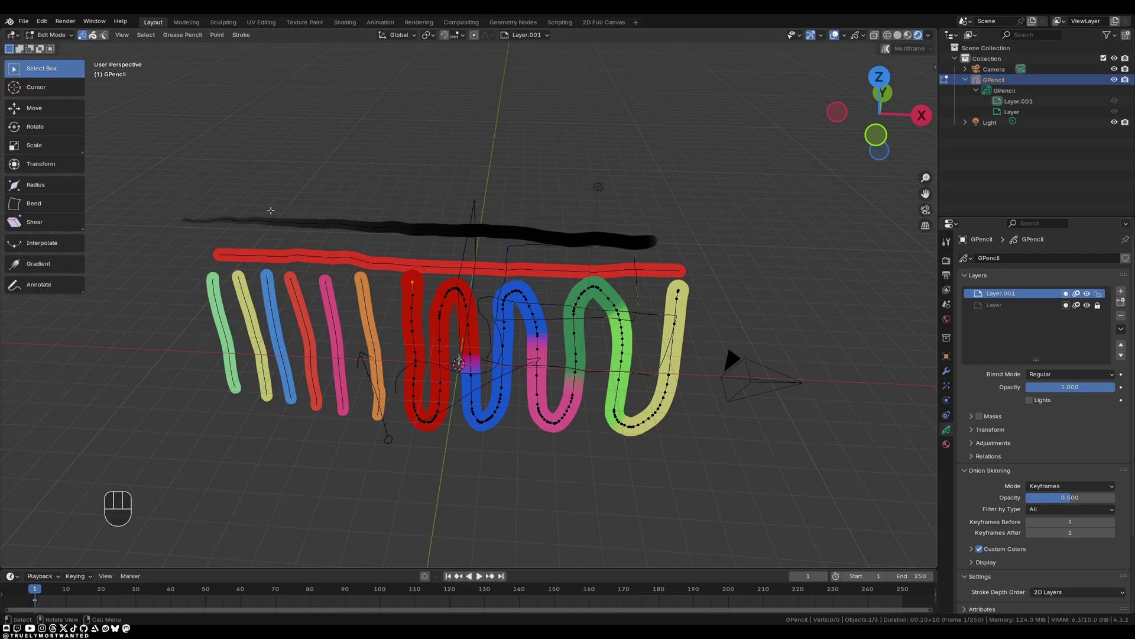
pyautogui.press('t')
pyautogui.press('t')
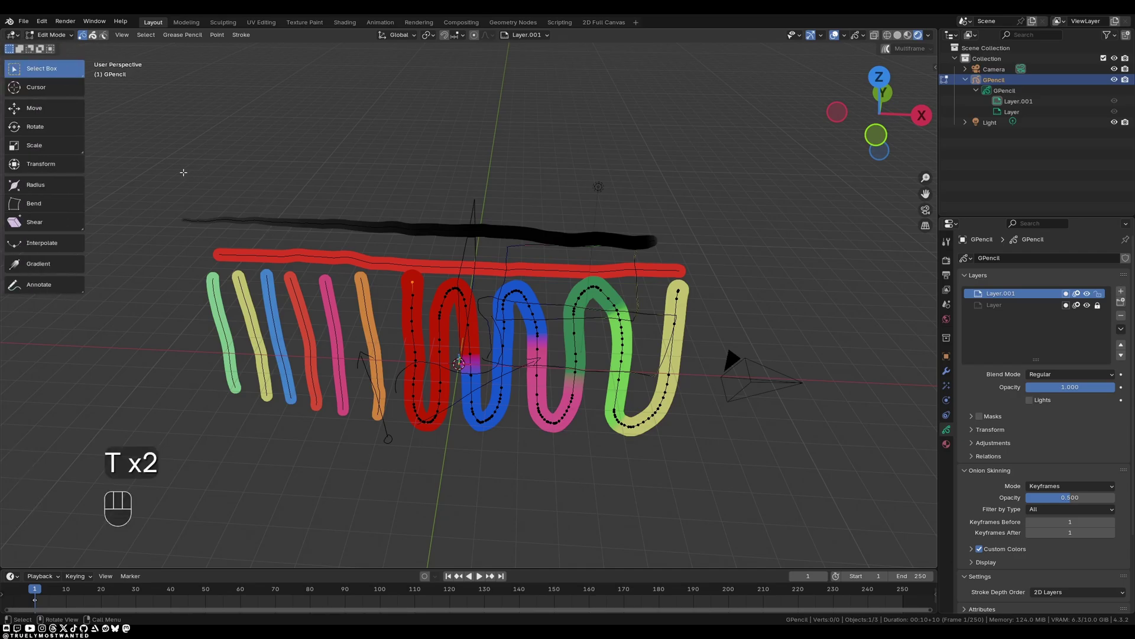
pyautogui.click(55, 186)
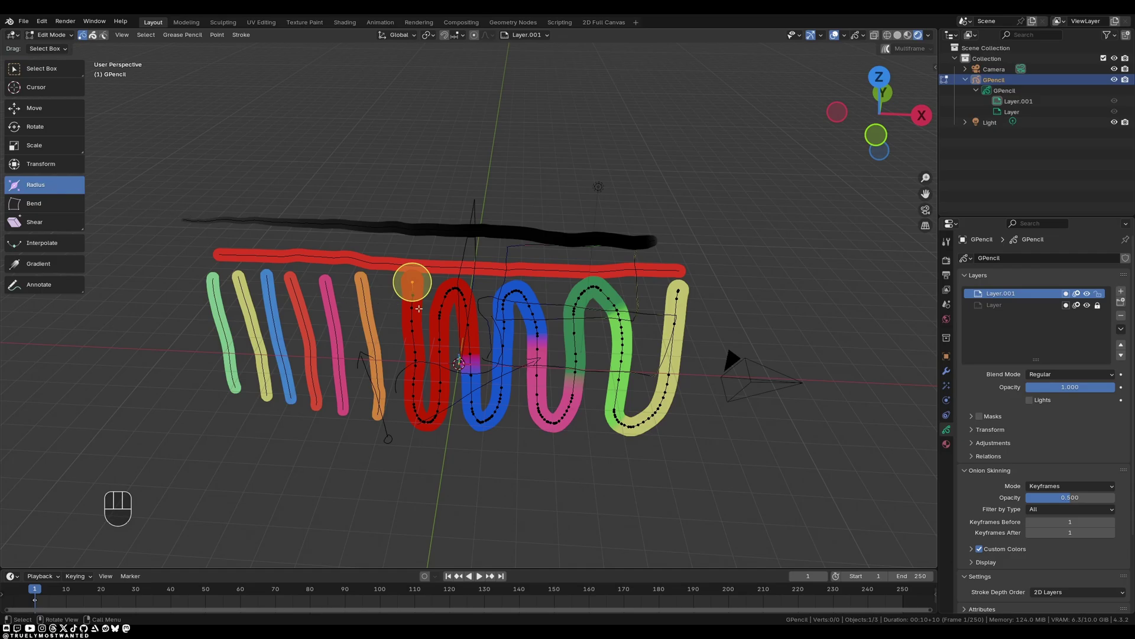
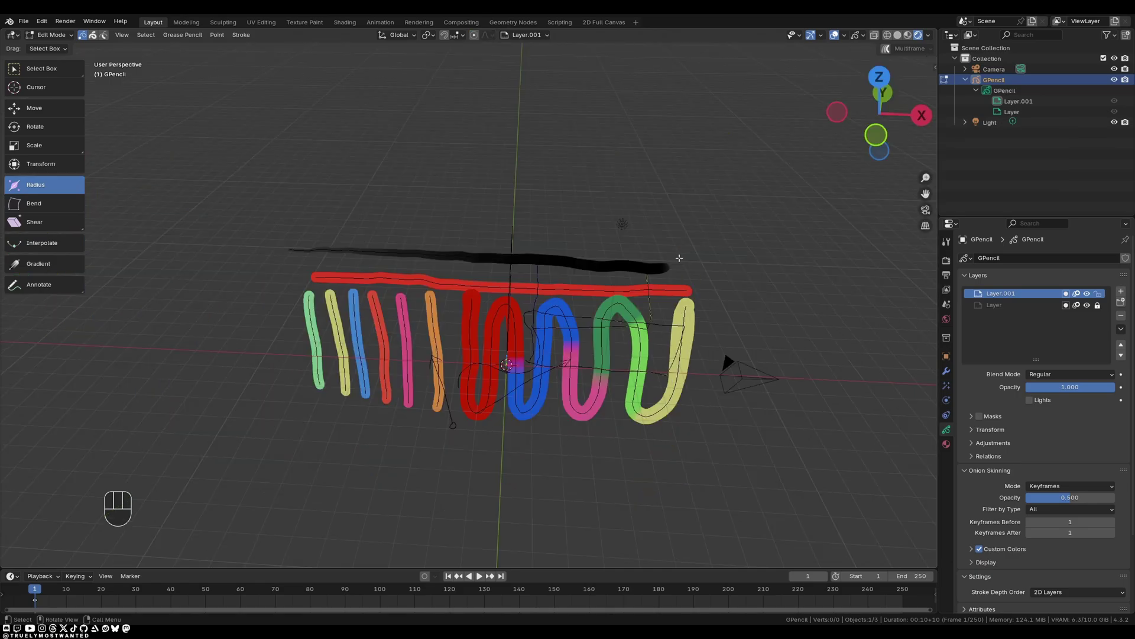
# Step: Return to Object Mode and show the GP to Curves conversion panel in the sidebar
pyautogui.press('Tab')
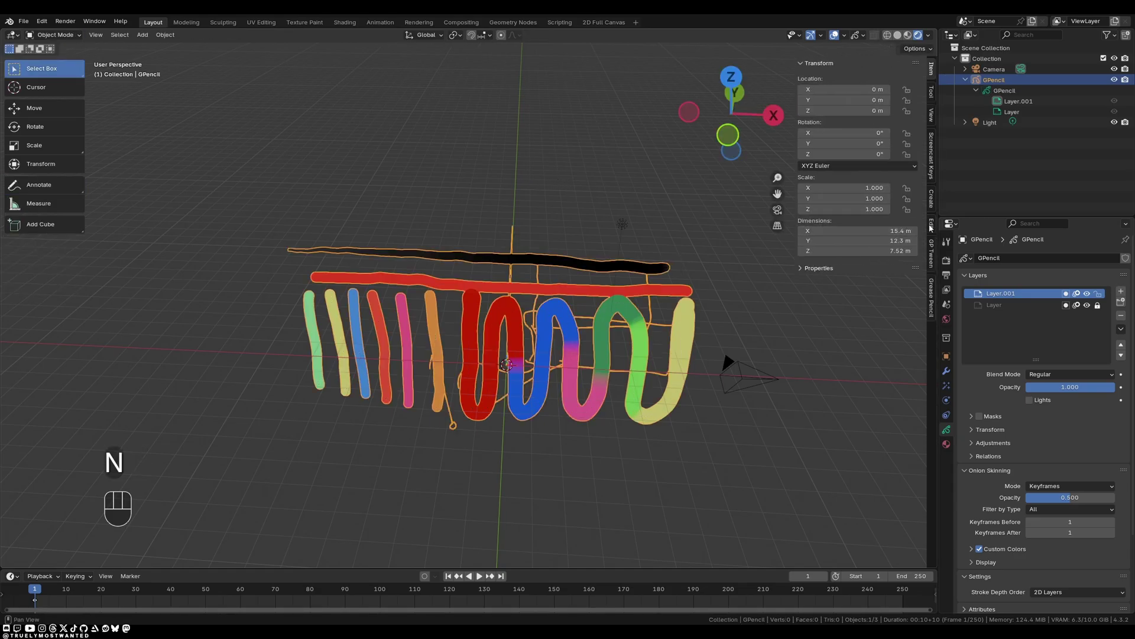
pyautogui.click(934, 227)
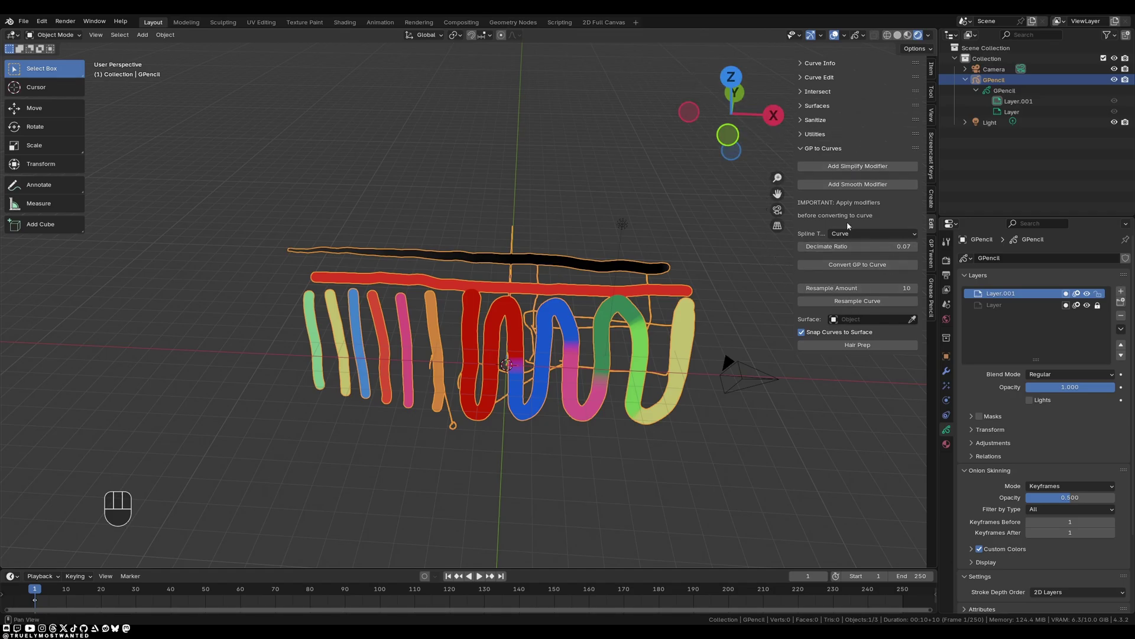
pyautogui.click(852, 263)
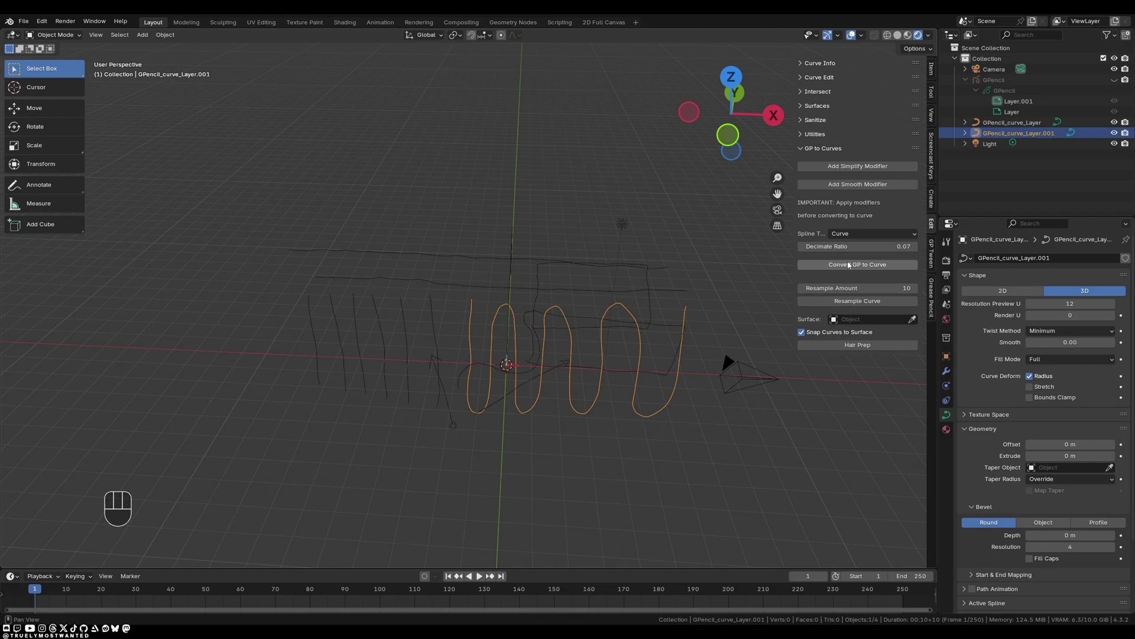
pyautogui.click(1012, 121)
pyautogui.click(1012, 133)
pyautogui.click(1013, 127)
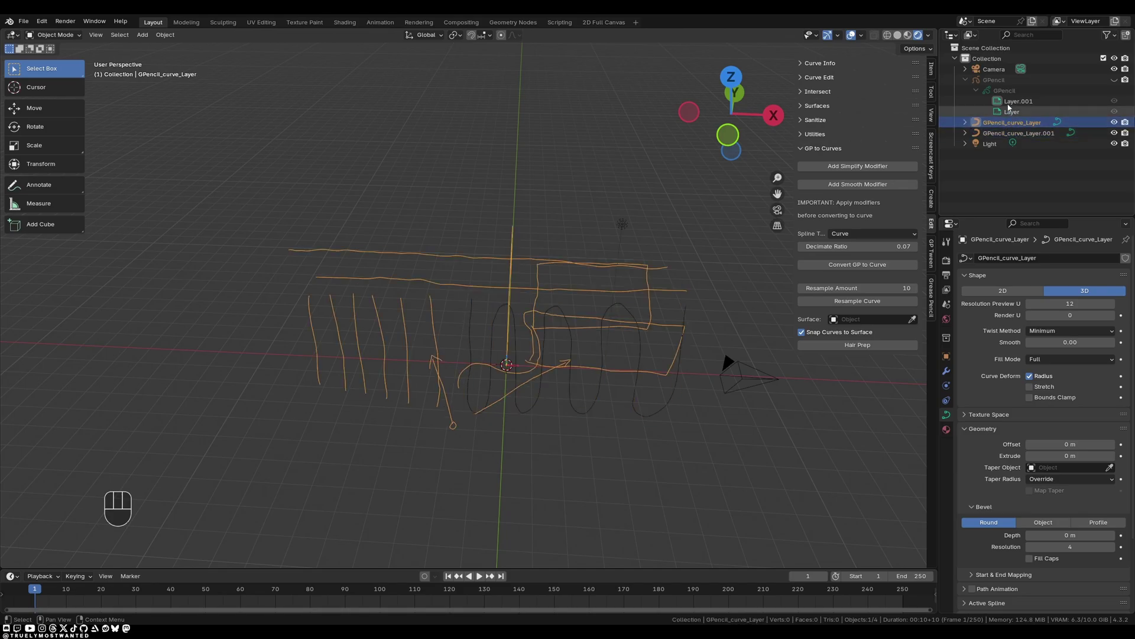
pyautogui.click(1010, 84)
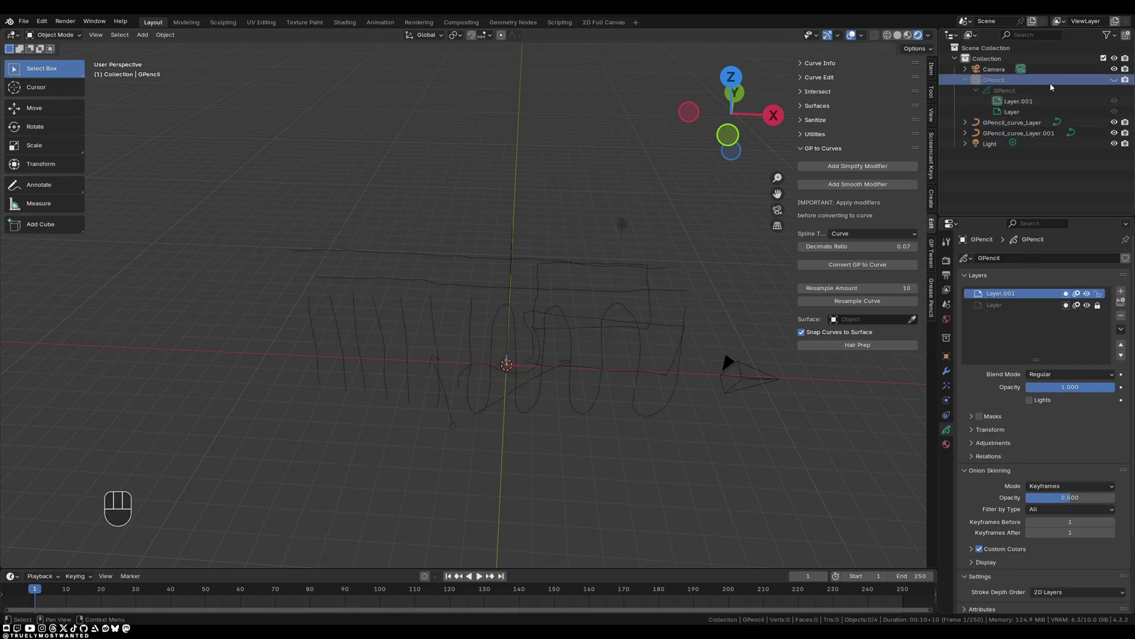
pyautogui.click(1118, 82)
pyautogui.click(1118, 82)
pyautogui.click(1118, 82)
pyautogui.click(1039, 136)
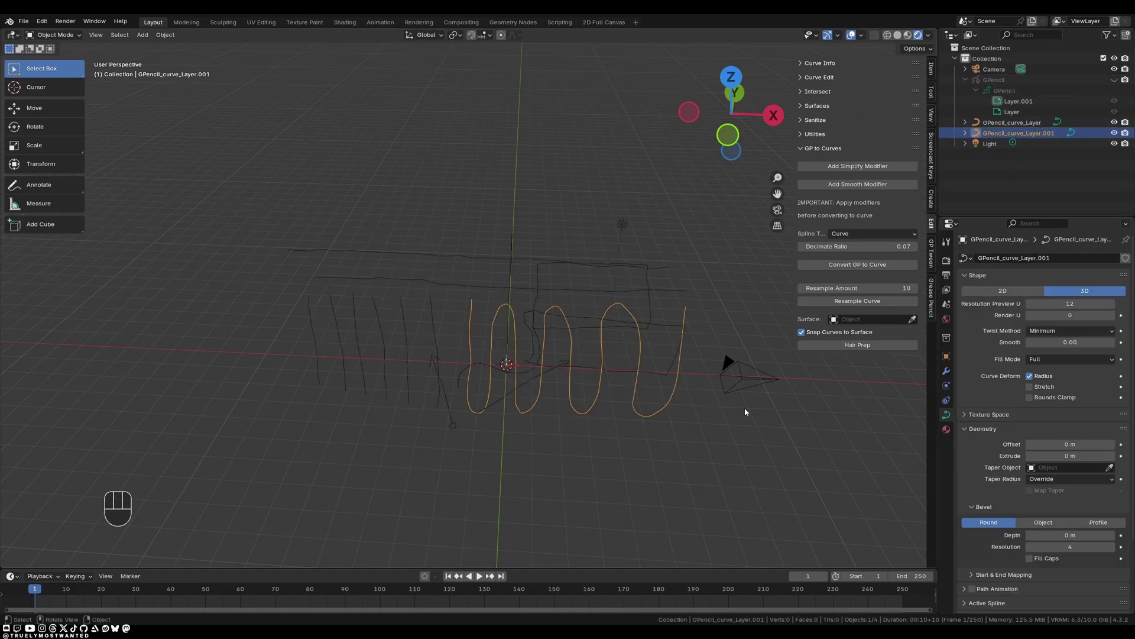
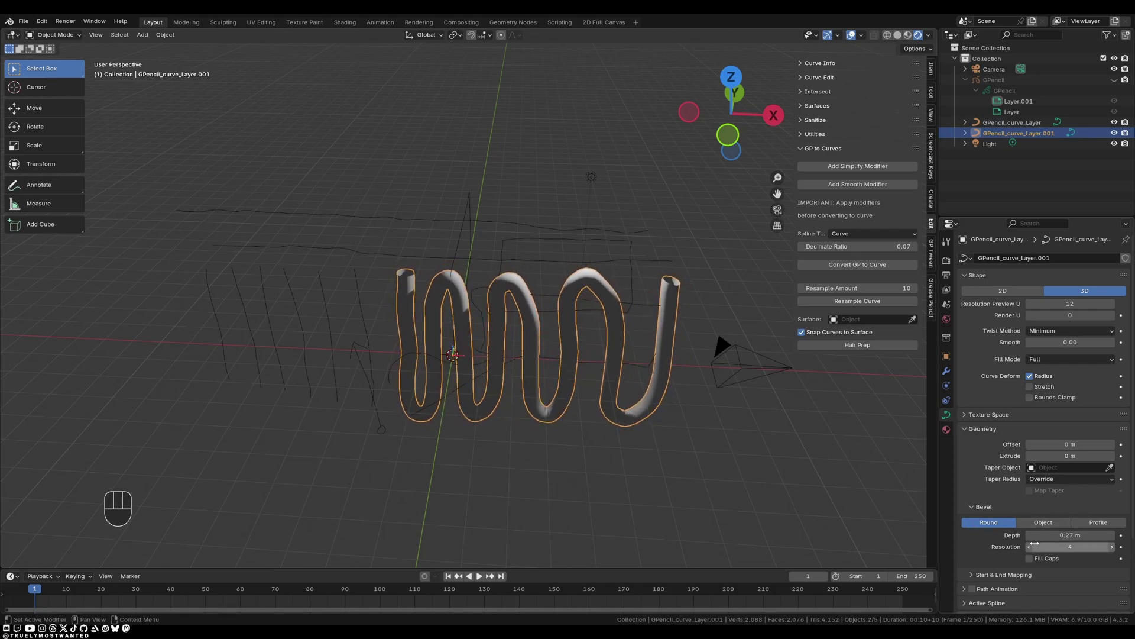
# Step: Enable Fill Caps on the 0.27 m round-beveled squiggle tube, then convert it to a mesh
pyautogui.click(1033, 557)
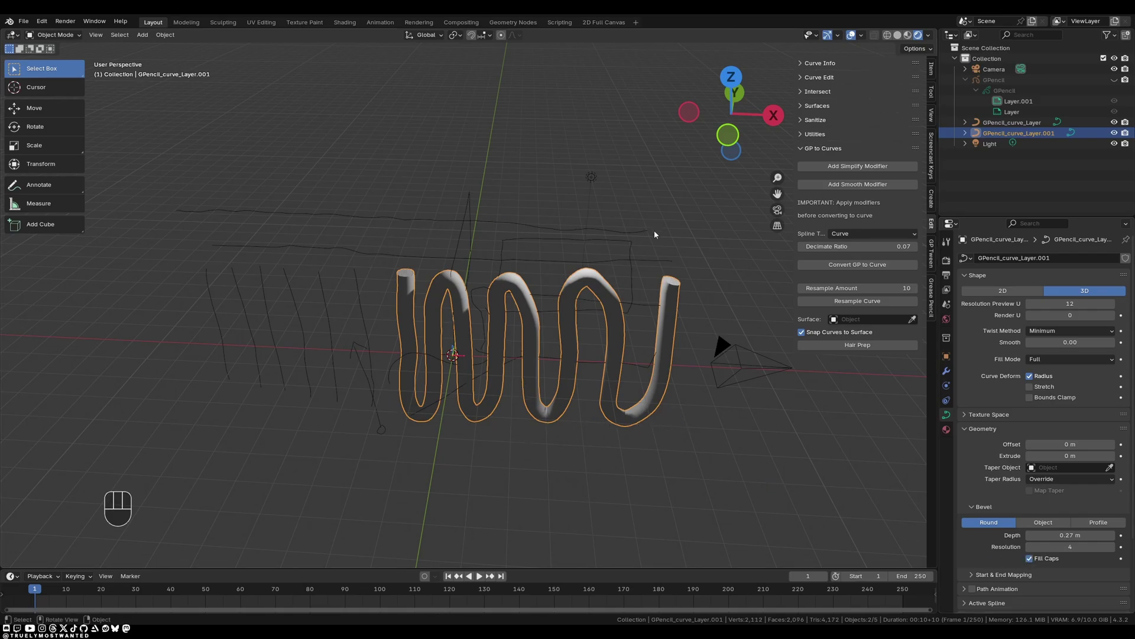
pyautogui.moveTo(669, 339); pyautogui.dragTo(723, 451)
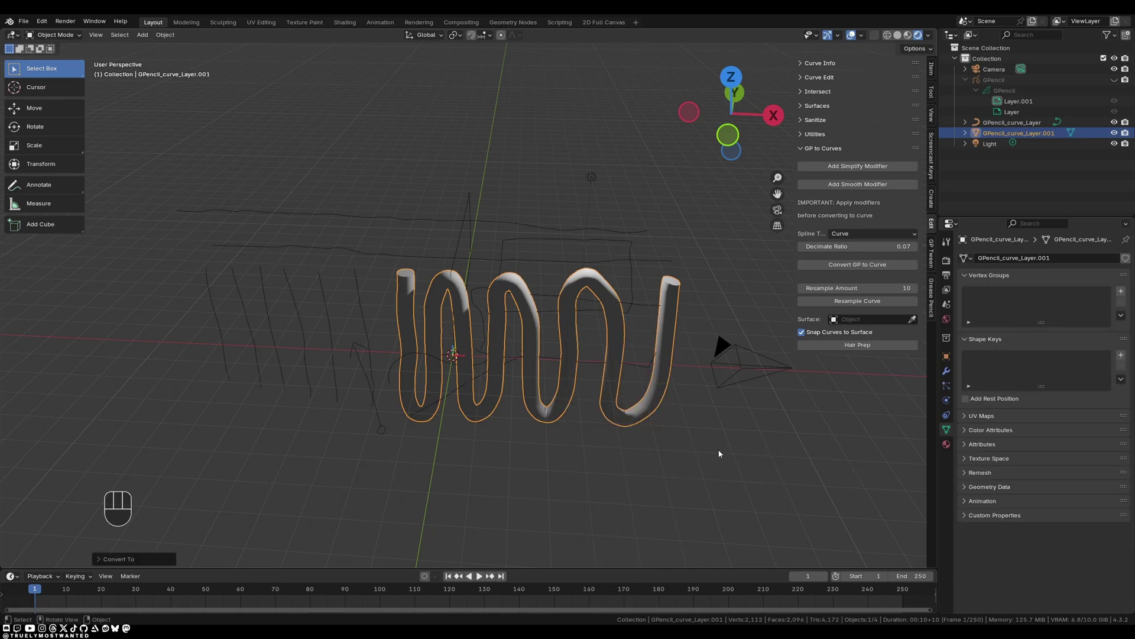